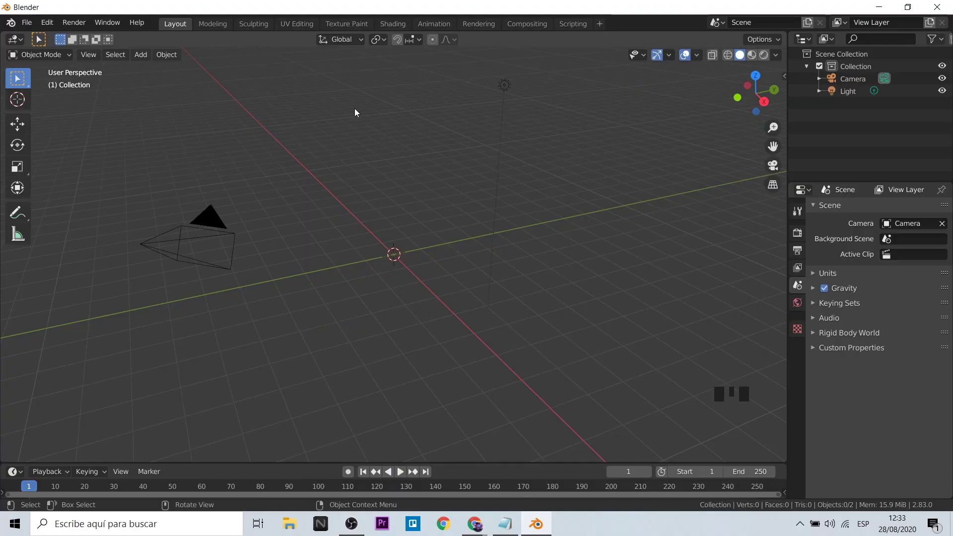
# Add a default Sapling Tree Gen curve tree at the scene origin
pyautogui.moveTo(142, 55); pyautogui.dragTo(129, 449)
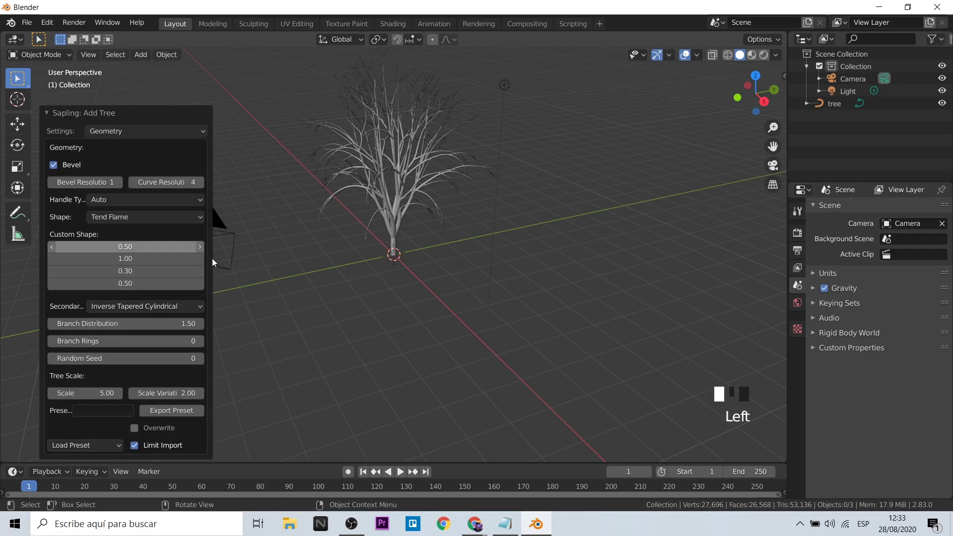
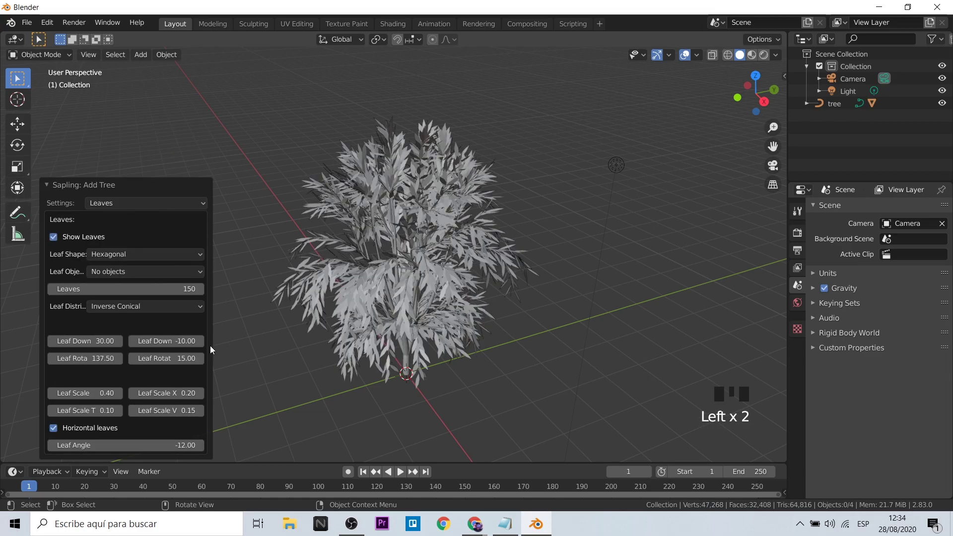
# Enable Show Leaves, try the rectangular leaf shape, then keep Hexagonal leaves
pyautogui.moveTo(198, 258); pyautogui.dragTo(406, 333)
pyautogui.scroll(3)
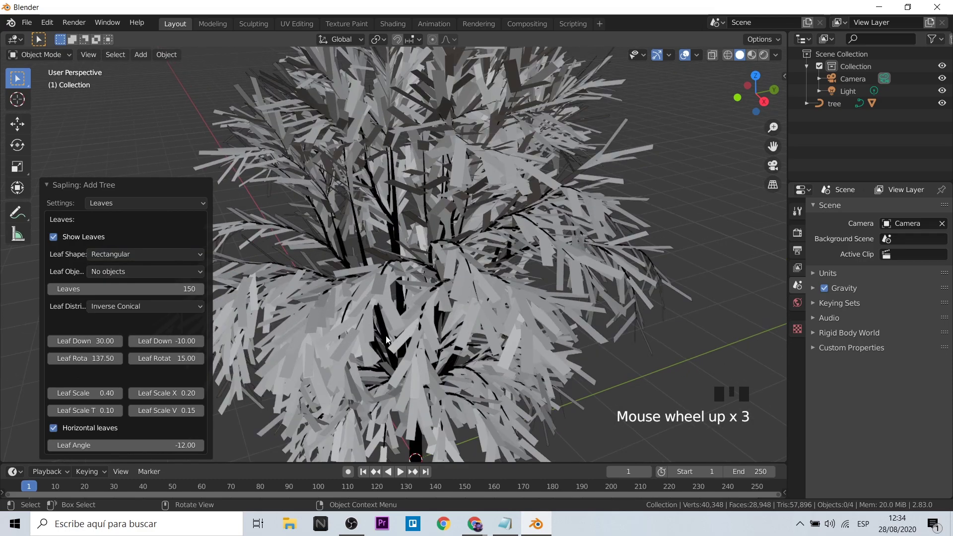
pyautogui.moveTo(175, 262); pyautogui.dragTo(146, 275)
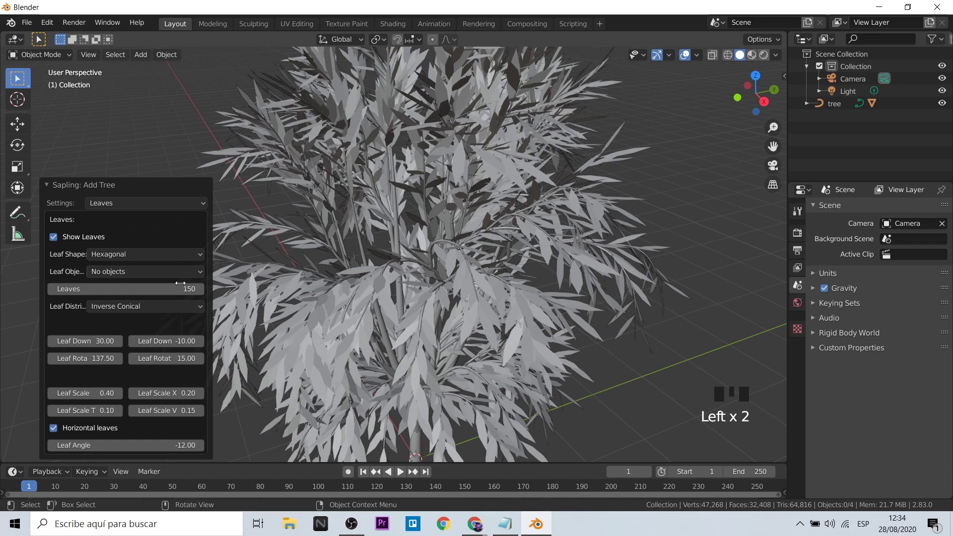
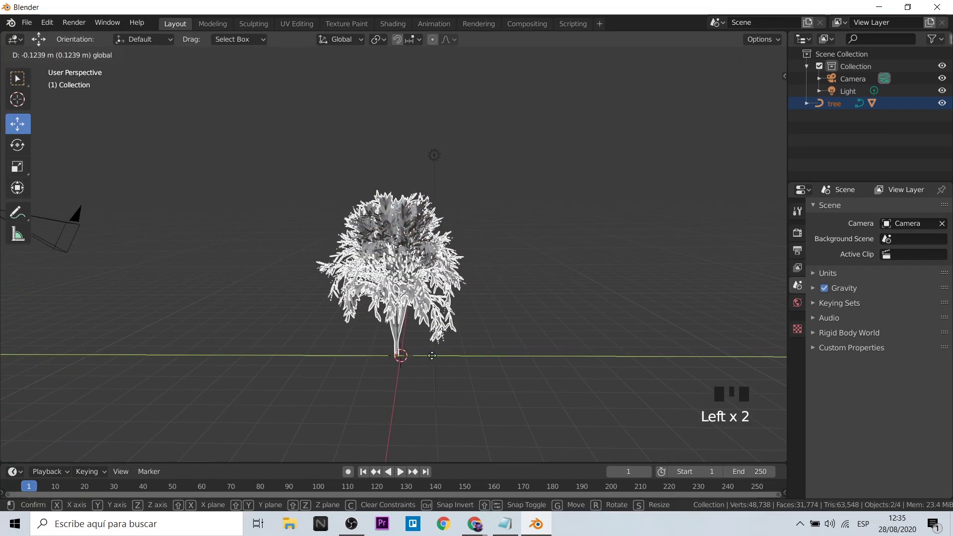
# Move the leafy tree to the left and add a second Sapling tree at the origin
pyautogui.click(522, 327)
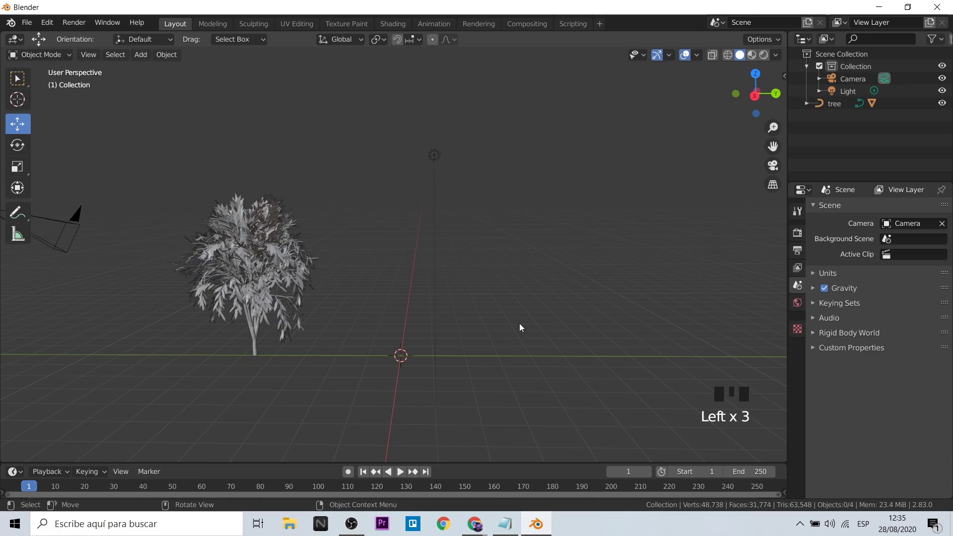
pyautogui.moveTo(140, 60); pyautogui.dragTo(458, 358)
pyautogui.scroll(3)
# Reduce the second tree's Branch Growth down angle for a spreading shape
pyautogui.moveTo(106, 138); pyautogui.dragTo(56, 241)
pyautogui.click(126, 206)
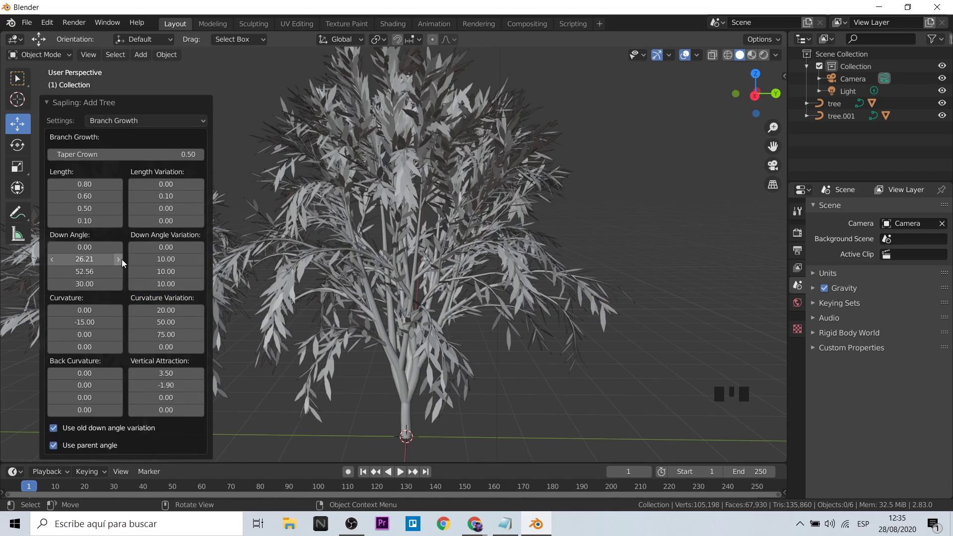
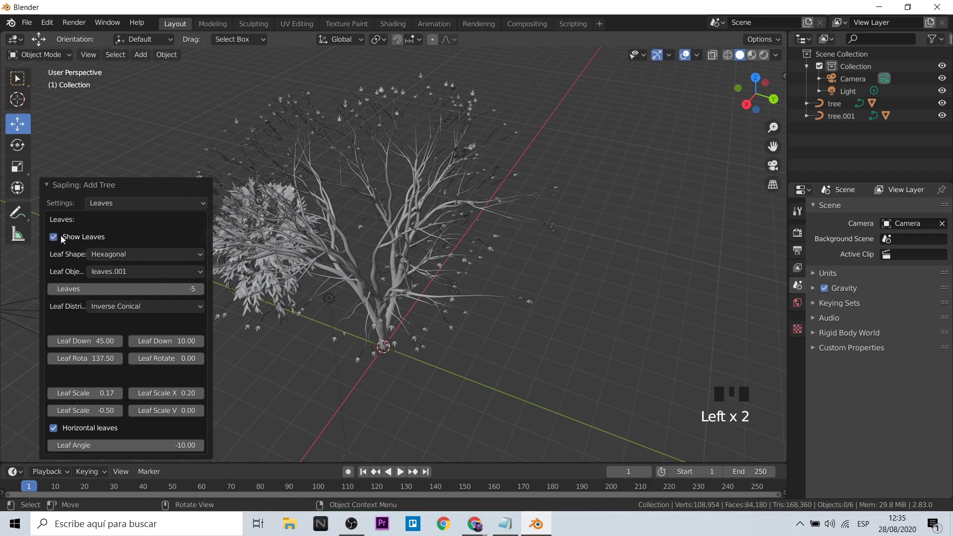
pyautogui.scroll(-3)
pyautogui.moveTo(476, 363); pyautogui.dragTo(394, 225)
pyautogui.scroll(3)
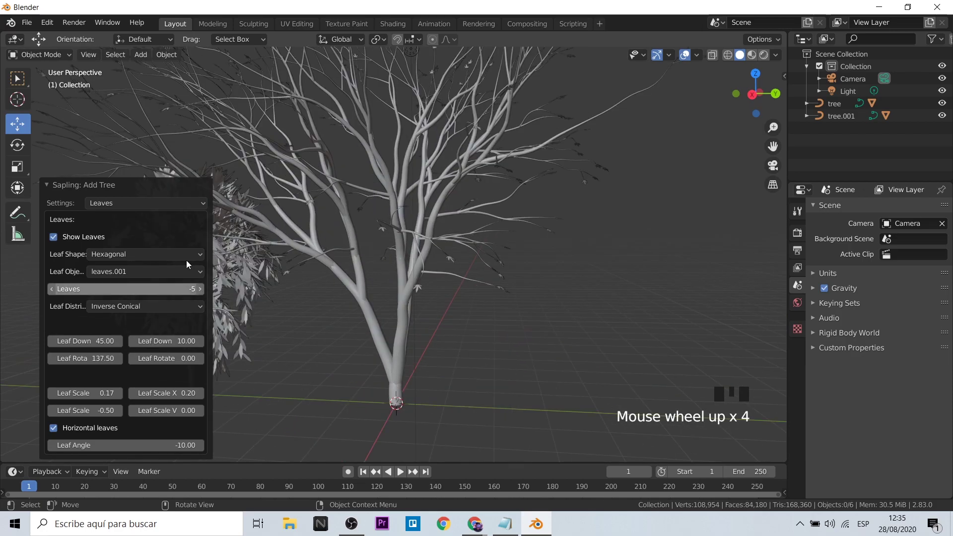
# Enable leaves on the second tree with leaf count 6 and Leaf Down 60
pyautogui.click(121, 346)
pyautogui.click(205, 277)
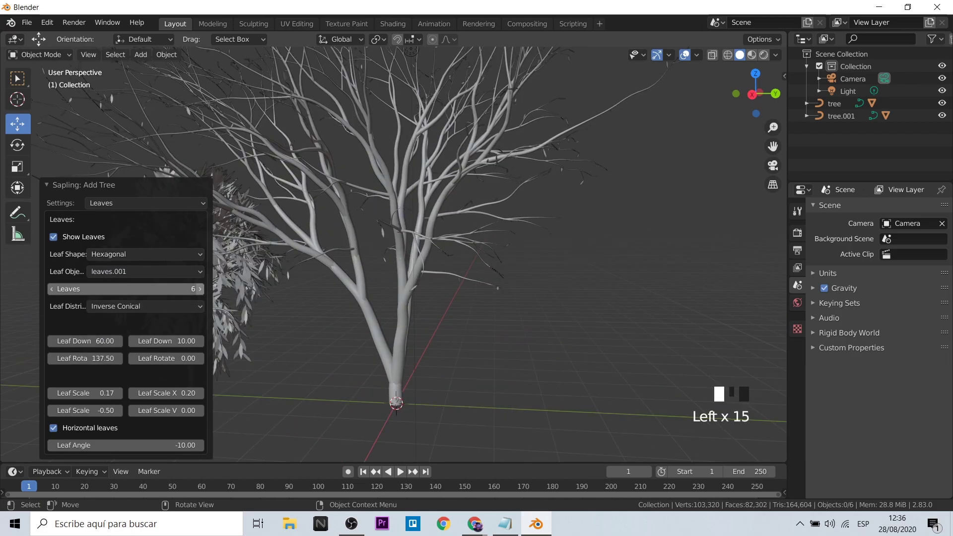
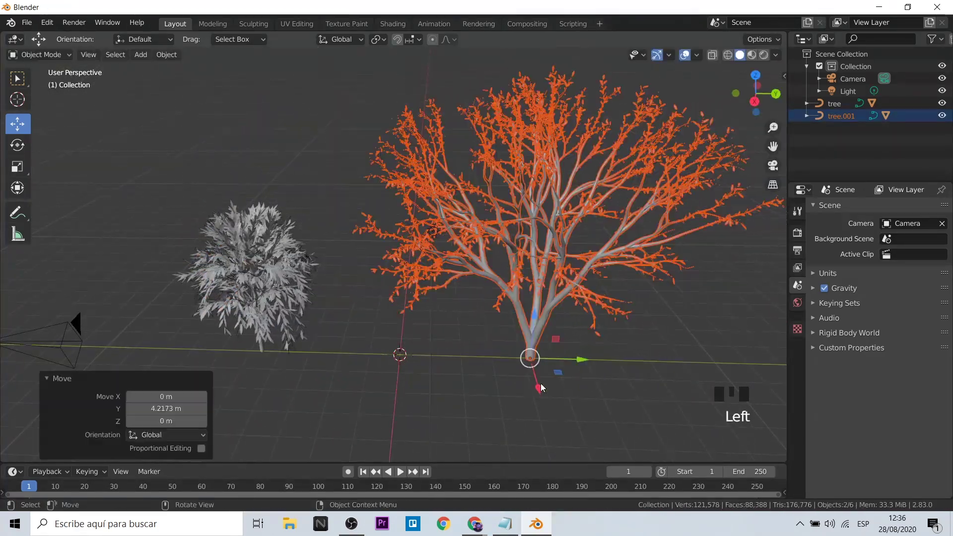
# Move tree.001 to 4.2173 m along Y beside the leafy tree
pyautogui.click(489, 407)
pyautogui.scroll(-3)
pyautogui.moveTo(503, 415); pyautogui.dragTo(553, 374)
pyautogui.scroll(3)
pyautogui.scroll(-3)
pyautogui.scroll(-3)
pyautogui.moveTo(545, 357); pyautogui.dragTo(381, 375)
# Save the project as tree.blend and select tree.001 for conversion
pyautogui.click(381, 375)
pyautogui.click(572, 189)
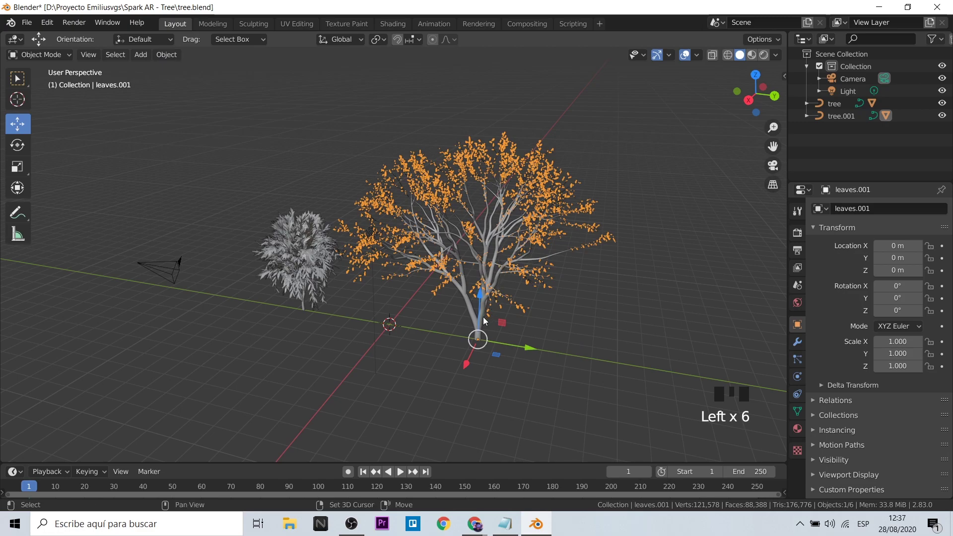
pyautogui.click(488, 321)
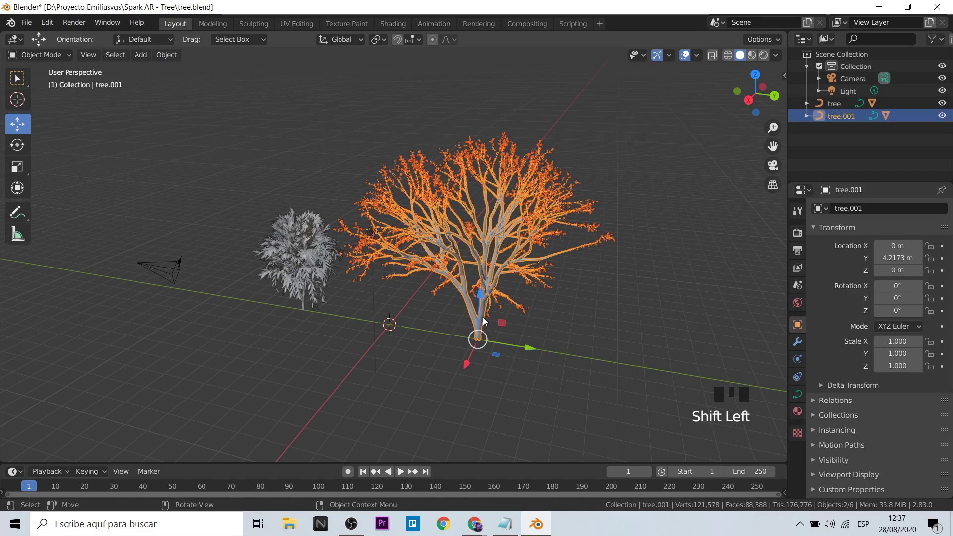
pyautogui.moveTo(179, 52); pyautogui.dragTo(337, 396)
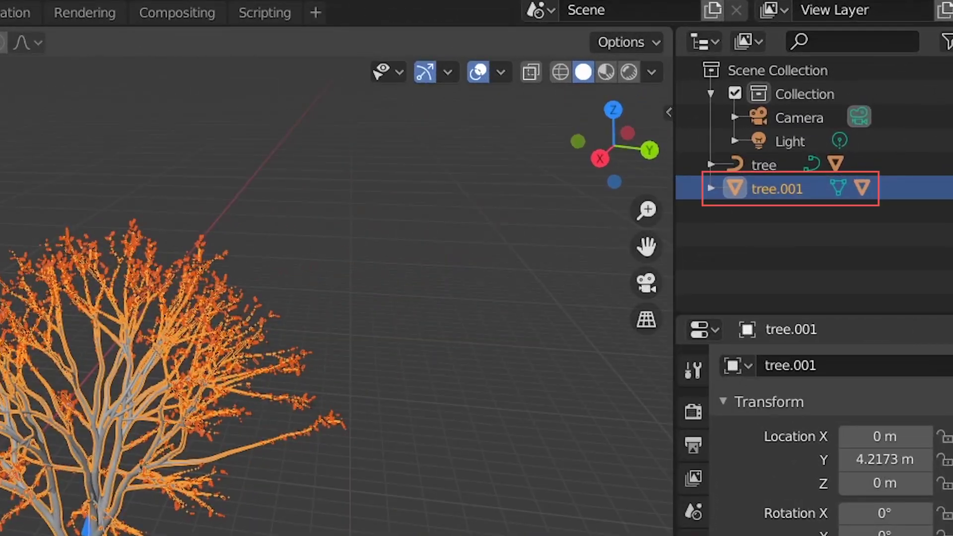
# Convert both tree curves to mesh objects
pyautogui.click(584, 399)
pyautogui.scroll(3)
pyautogui.scroll(3)
pyautogui.moveTo(295, 383); pyautogui.dragTo(268, 339)
pyautogui.click(268, 340)
pyautogui.click(261, 200)
# Nudge tree.001 to about 3.7732 m along Y
pyautogui.moveTo(174, 61); pyautogui.dragTo(399, 412)
pyautogui.moveTo(397, 416); pyautogui.dragTo(363, 410)
pyautogui.click(363, 410)
pyautogui.click(254, 351)
pyautogui.click(306, 361)
pyautogui.click(536, 313)
pyautogui.click(589, 352)
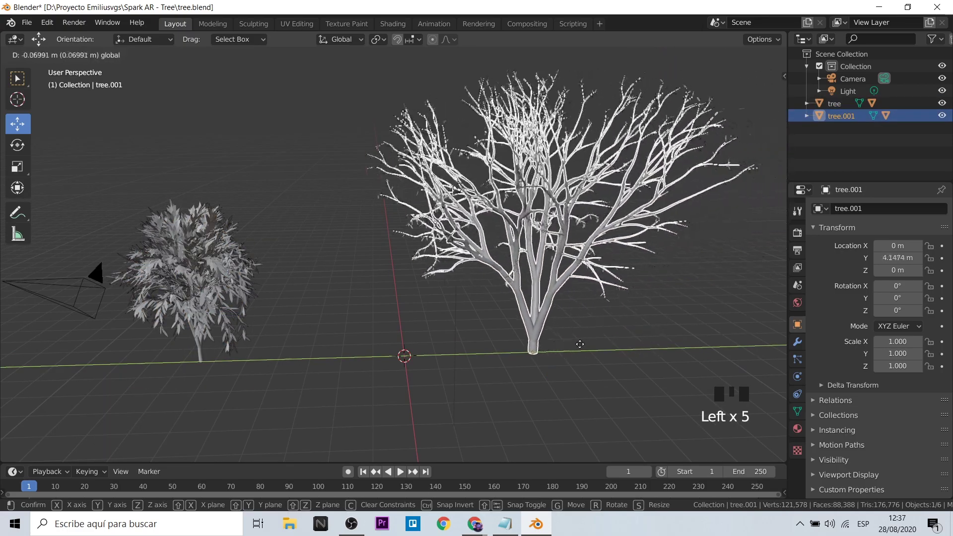
pyautogui.click(608, 396)
# Zoom close to the second tree's trunk and show its texture properties
pyautogui.scroll(3)
pyautogui.moveTo(495, 428); pyautogui.dragTo(408, 281)
pyautogui.click(408, 281)
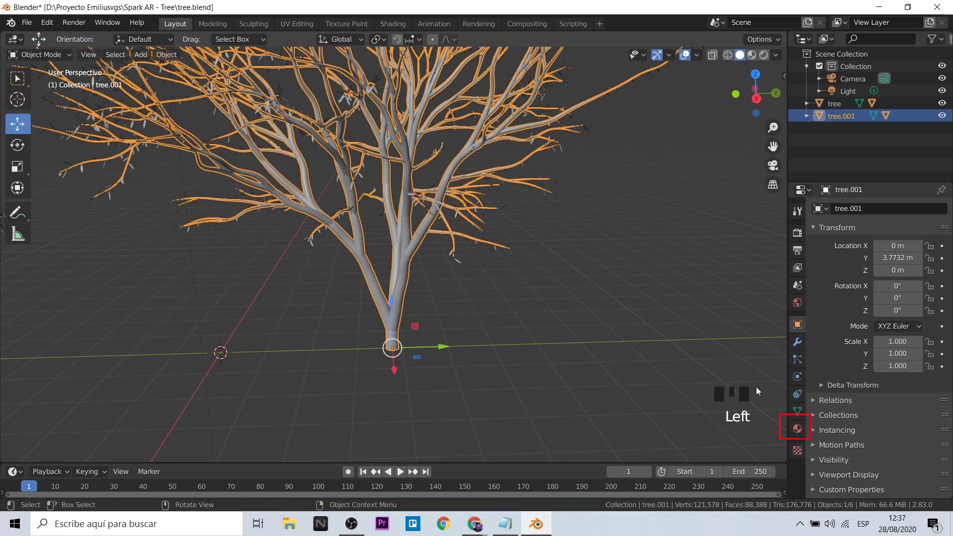
pyautogui.click(801, 451)
# In Edit Mode, give tree.001's bark a new Principled BSDF material with a brown Base Color
pyautogui.press('Tab')
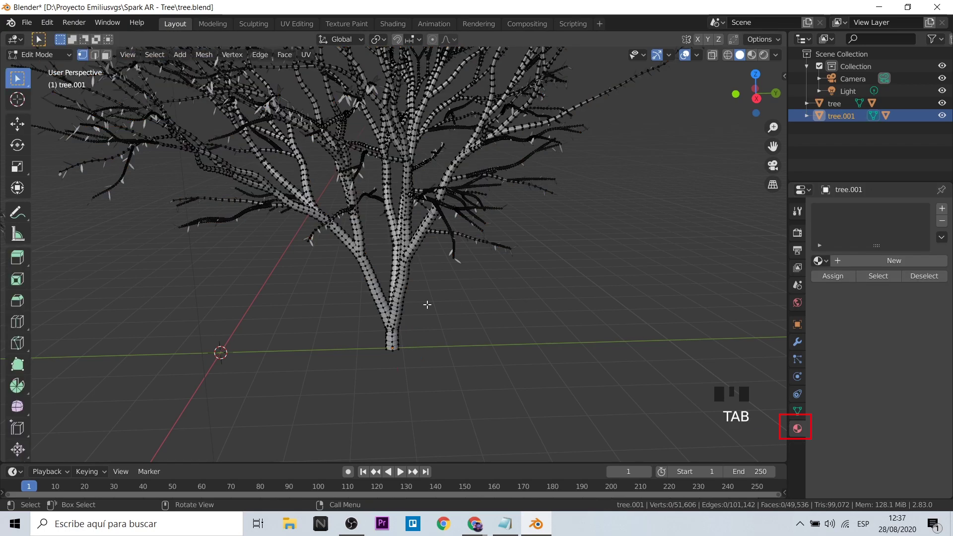
pyautogui.press('Tab')
pyautogui.moveTo(947, 210); pyautogui.dragTo(880, 302)
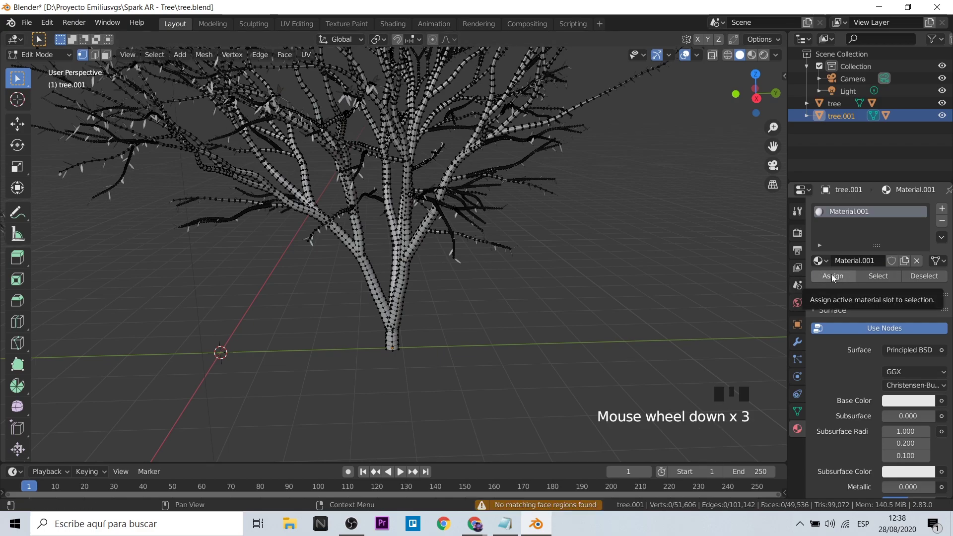
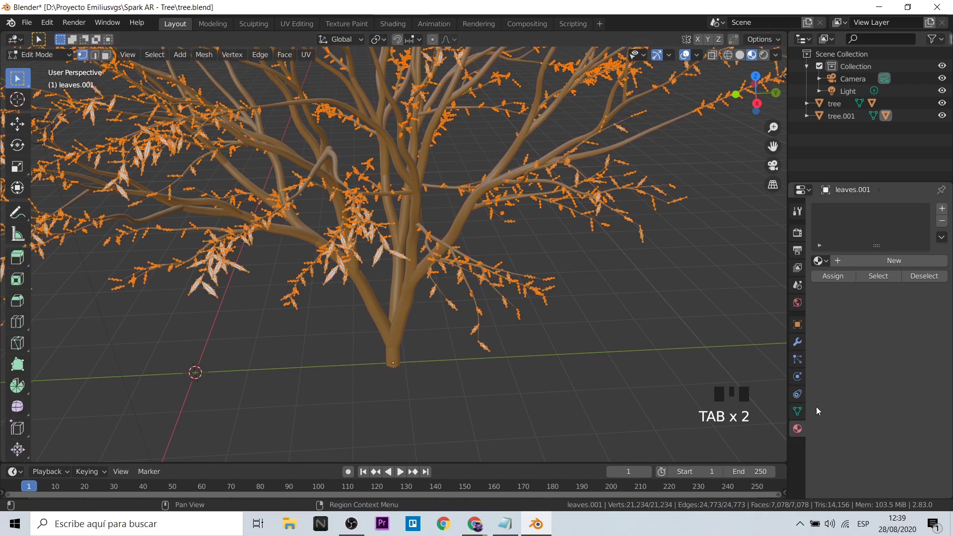
# Set the leaves material Base Color to green and arrange the trees with a bare tree between them
pyautogui.moveTo(947, 213); pyautogui.dragTo(902, 407)
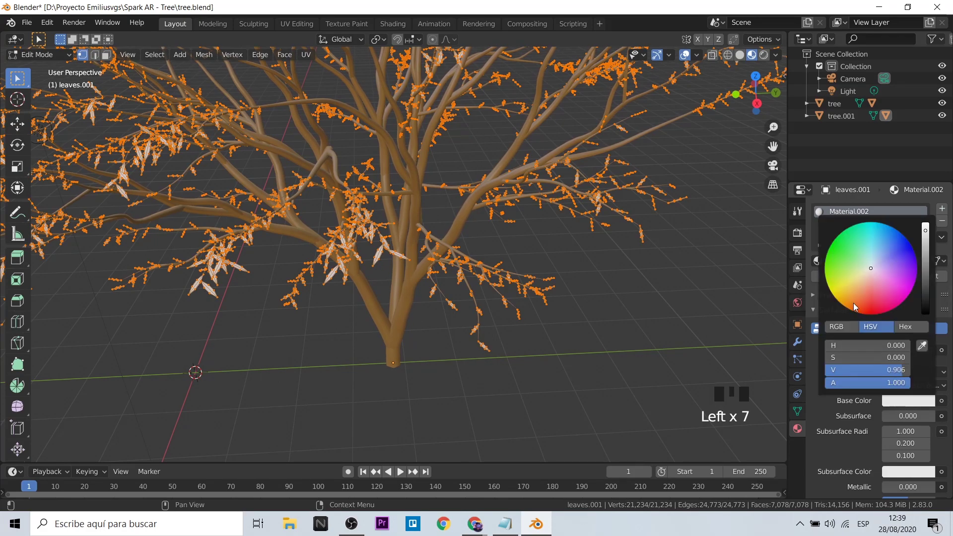
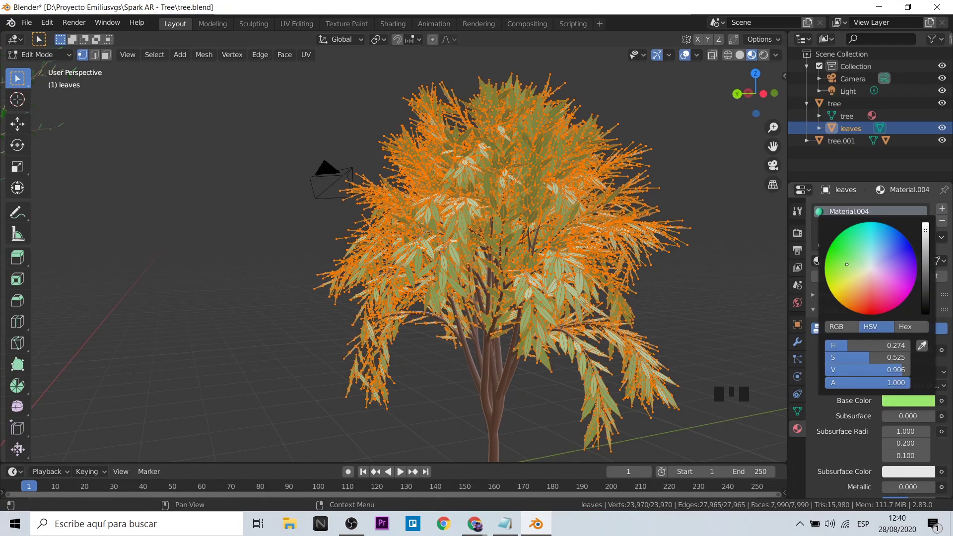
pyautogui.press('Tab')
pyautogui.click(726, 345)
pyautogui.moveTo(726, 345); pyautogui.dragTo(460, 344)
pyautogui.scroll(-3)
pyautogui.moveTo(445, 337); pyautogui.dragTo(434, 358)
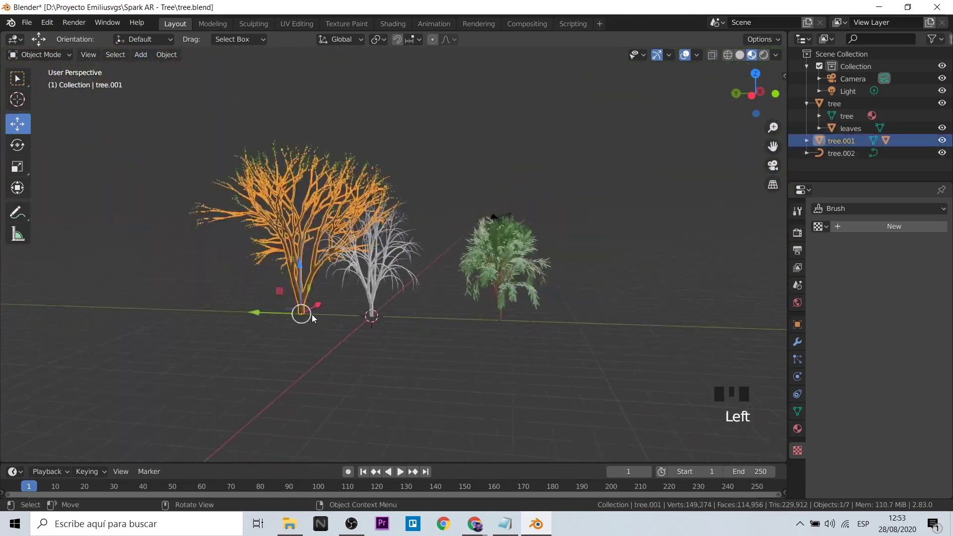
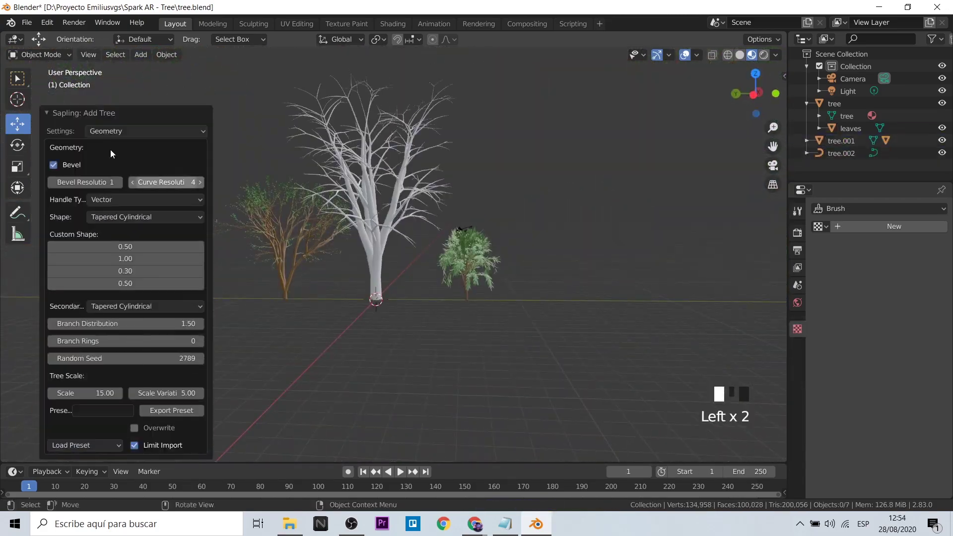
# Add a third Sapling tree, convert it to mesh and assign reddish-brown bark and green leaf materials
pyautogui.click(145, 152)
pyautogui.middleClick(372, 302)
pyautogui.press('Tab')
pyautogui.click(157, 58)
pyautogui.press('Tab')
pyautogui.press('Tab')
pyautogui.click(857, 285)
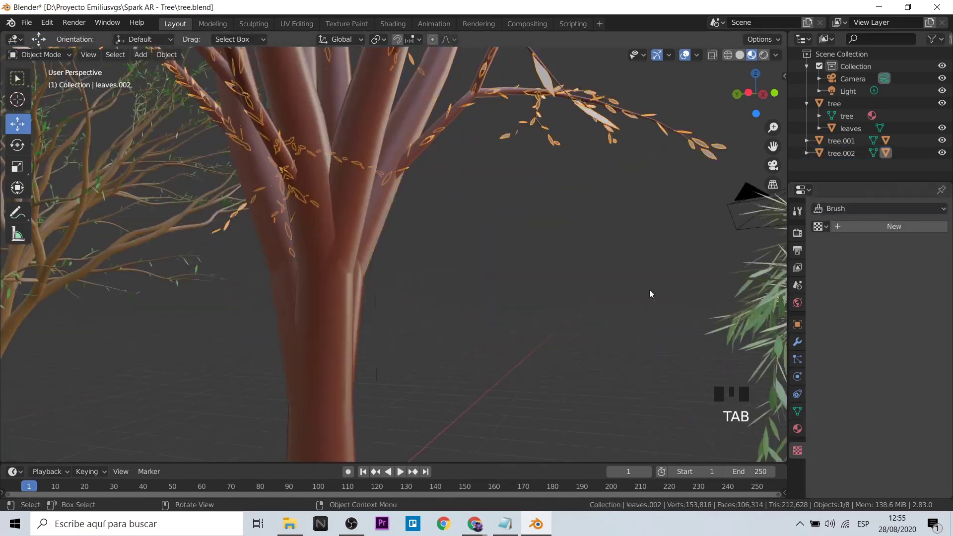
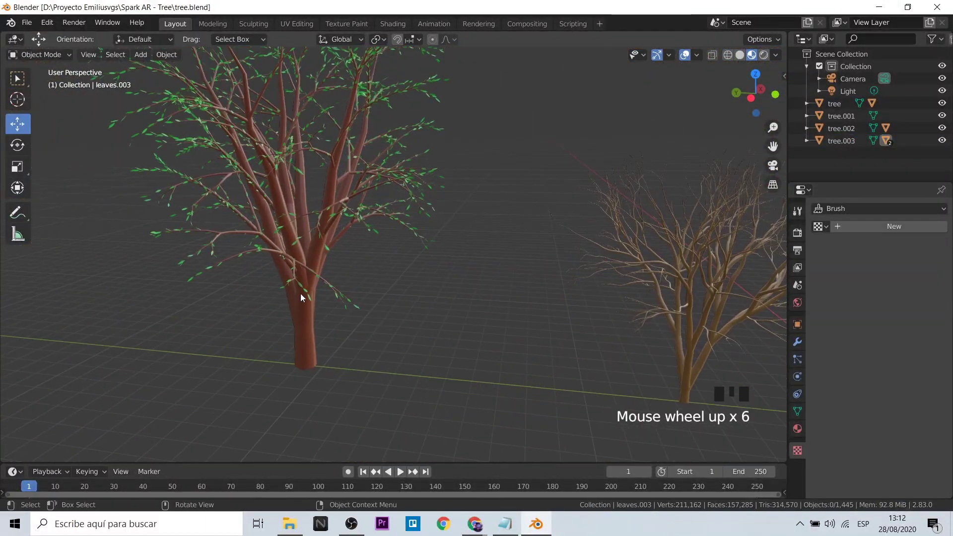
# Expand tree.002 in the Outliner, select leaves.002 and clear its parent
pyautogui.press('Tab')
pyautogui.scroll(3)
pyautogui.press('Tab')
pyautogui.scroll(3)
pyautogui.click(261, 360)
pyautogui.scroll(3)
pyautogui.click(809, 132)
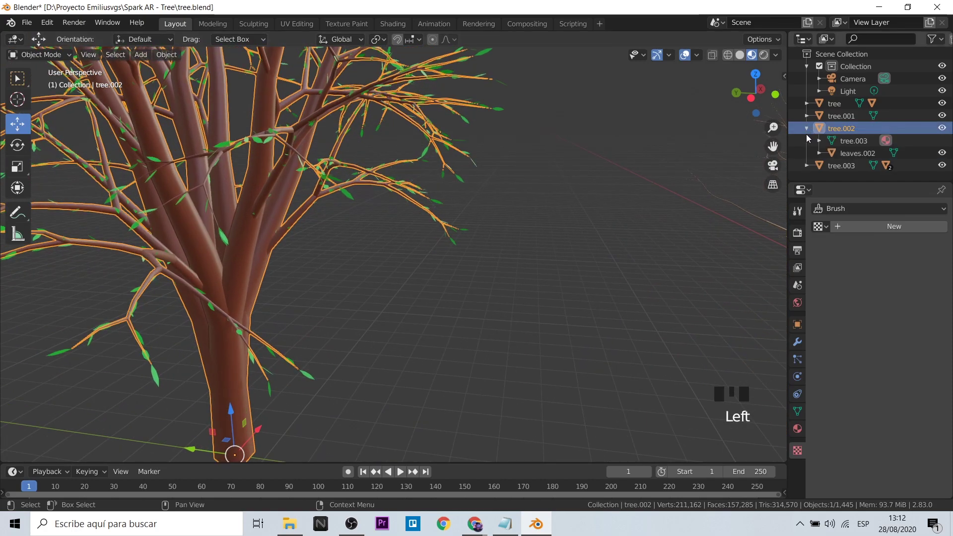
pyautogui.click(311, 379)
pyautogui.click(313, 379)
pyautogui.scroll(-3)
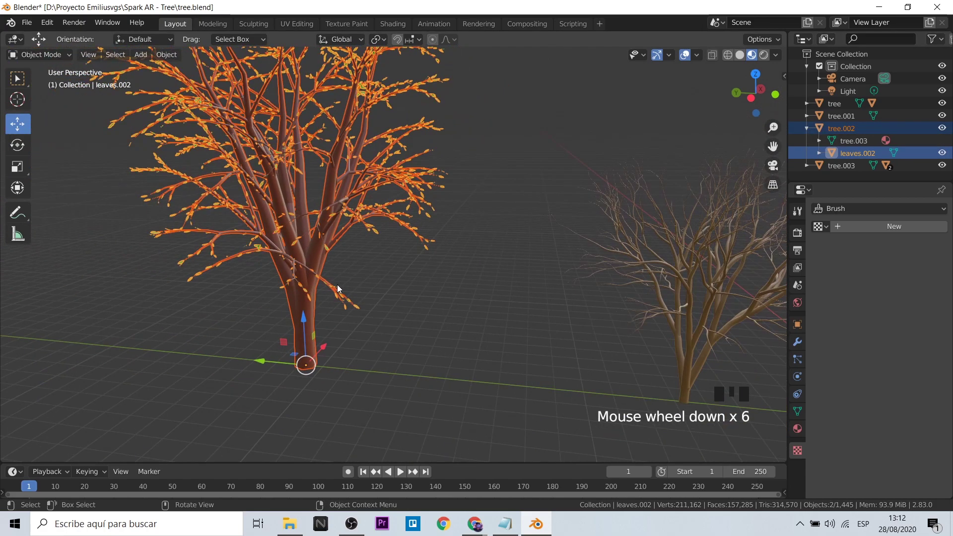
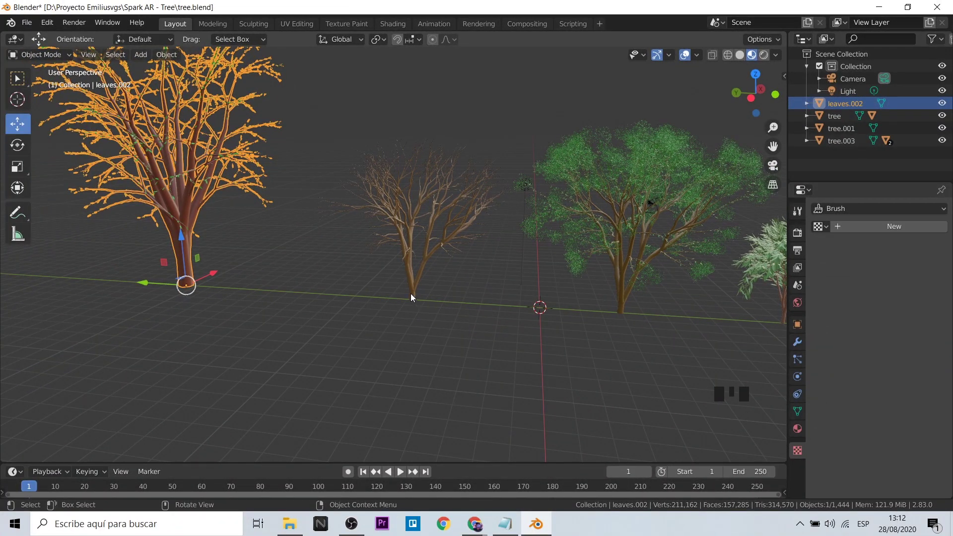
# Select the bare tree.001, inspect it up close and show the sidebar add-on tools
pyautogui.click(416, 286)
pyautogui.scroll(3)
pyautogui.scroll(3)
pyautogui.scroll(3)
pyautogui.scroll(-3)
pyautogui.scroll(-3)
pyautogui.press('n')
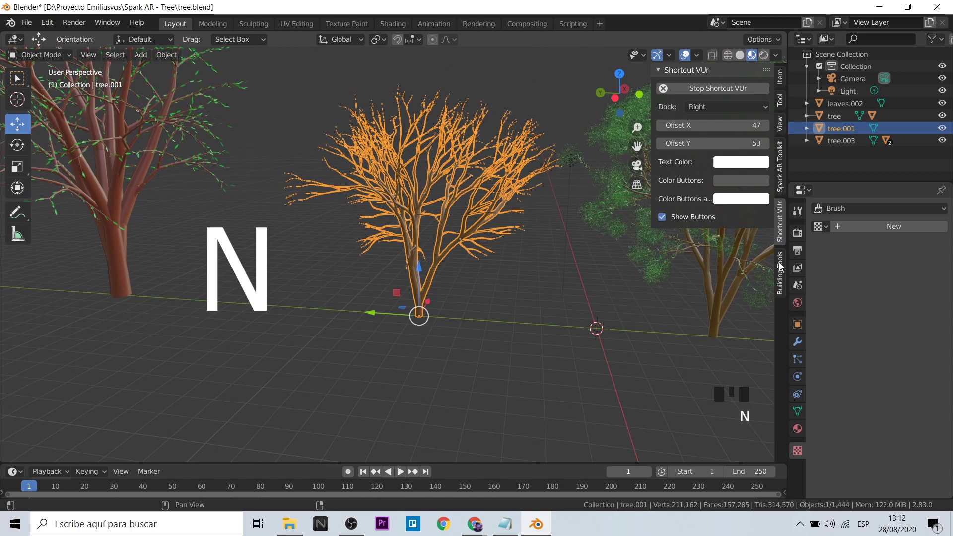
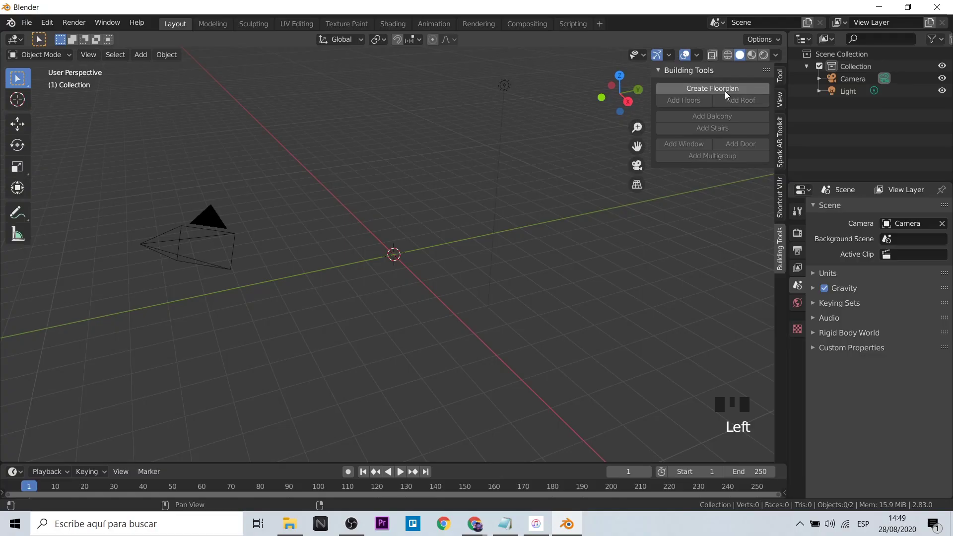
# Create a Building Tools floorplan, switch it to H-Shaped and adjust its arm and tail dimensions
pyautogui.moveTo(728, 92); pyautogui.dragTo(442, 189)
pyautogui.scroll(3)
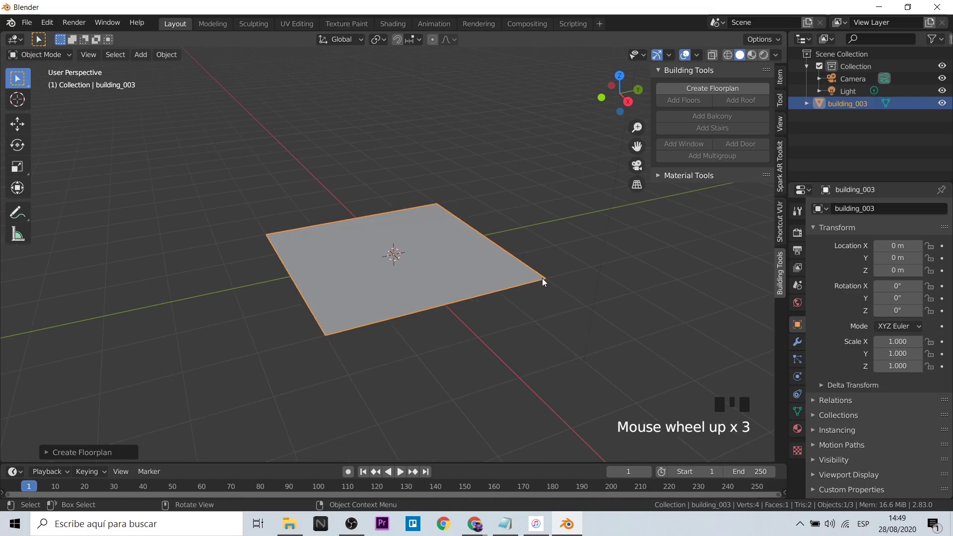
pyautogui.moveTo(554, 305); pyautogui.dragTo(48, 458)
pyautogui.moveTo(48, 458); pyautogui.dragTo(201, 434)
pyautogui.moveTo(199, 422); pyautogui.dragTo(123, 414)
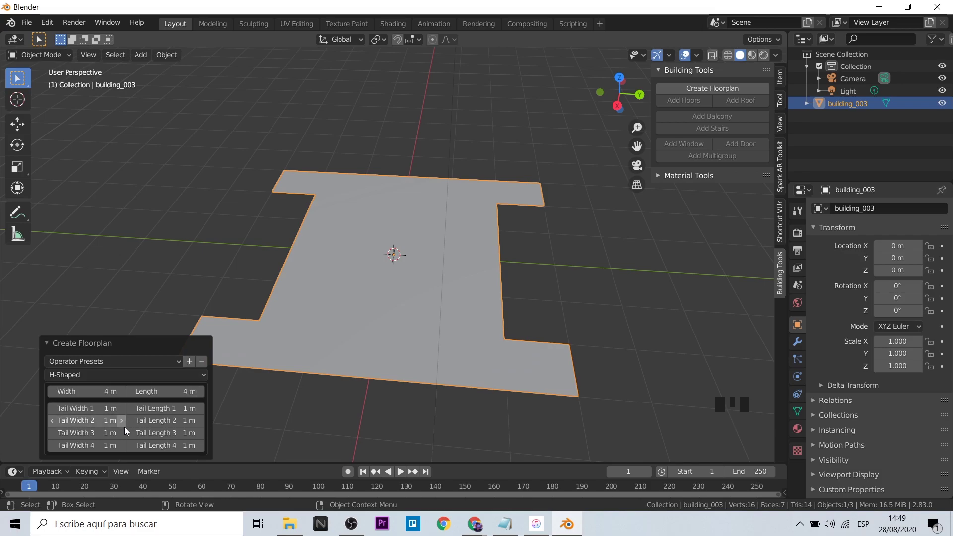